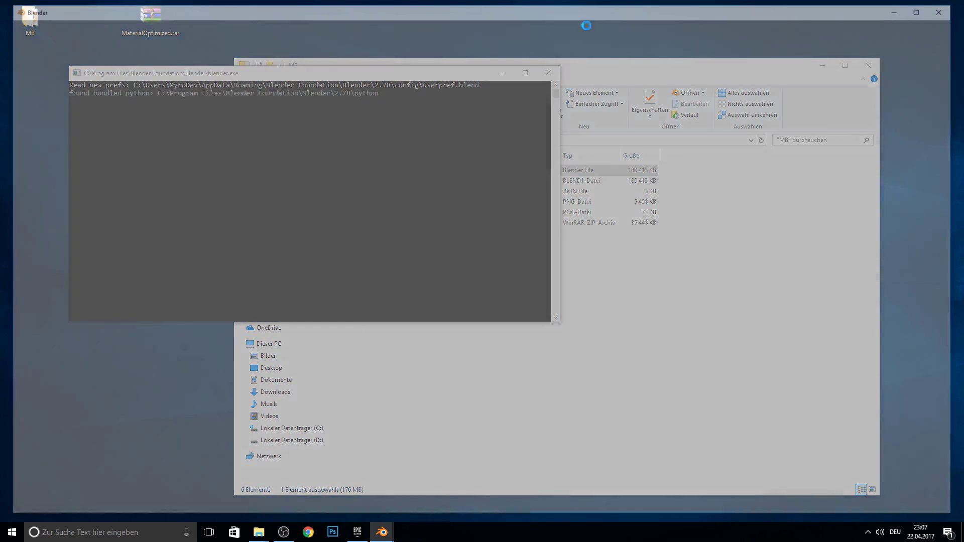
Apply the mbastlab_armature modifier and export the character as Male001.fbx into the MB folder.
{"action": "left_click", "coordinate": [553, 153]}
{"action": "key", "text": "F10"}
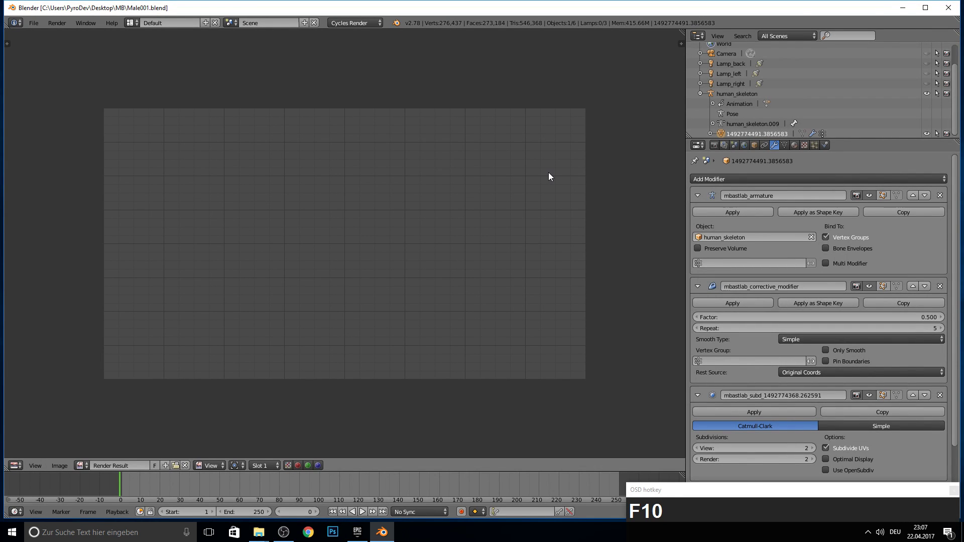
{"action": "key", "text": "F11"}
{"action": "key", "text": "F10"}
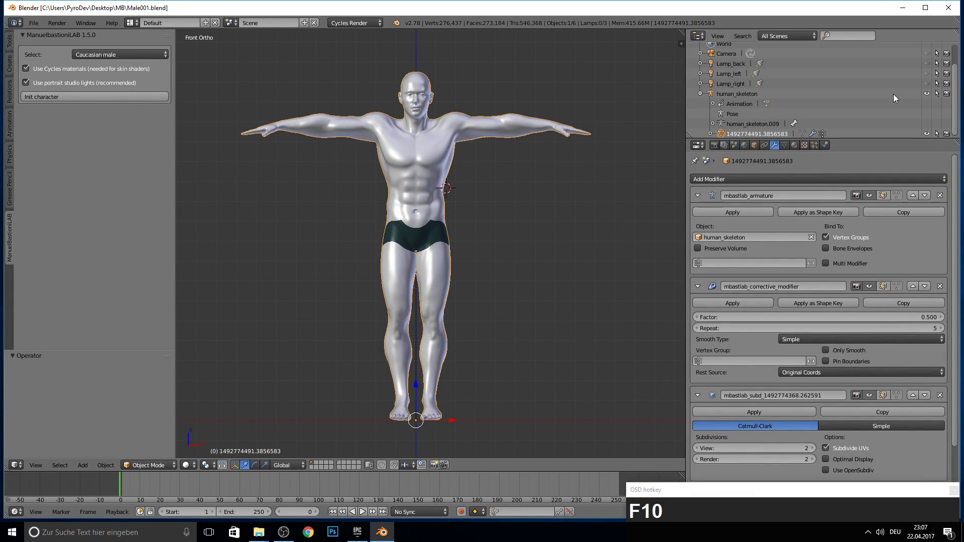
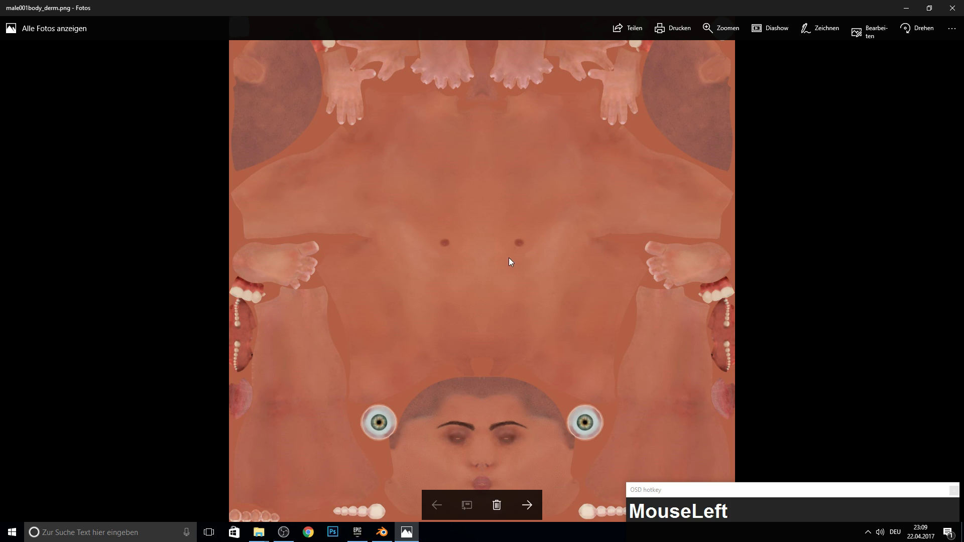
{"action": "left_click", "coordinate": [886, 37]}
Brighten male001body_derm.png with a Curves adjustment and save it as male001body_derm2.png.
{"action": "right_click", "coordinate": [424, 207]}
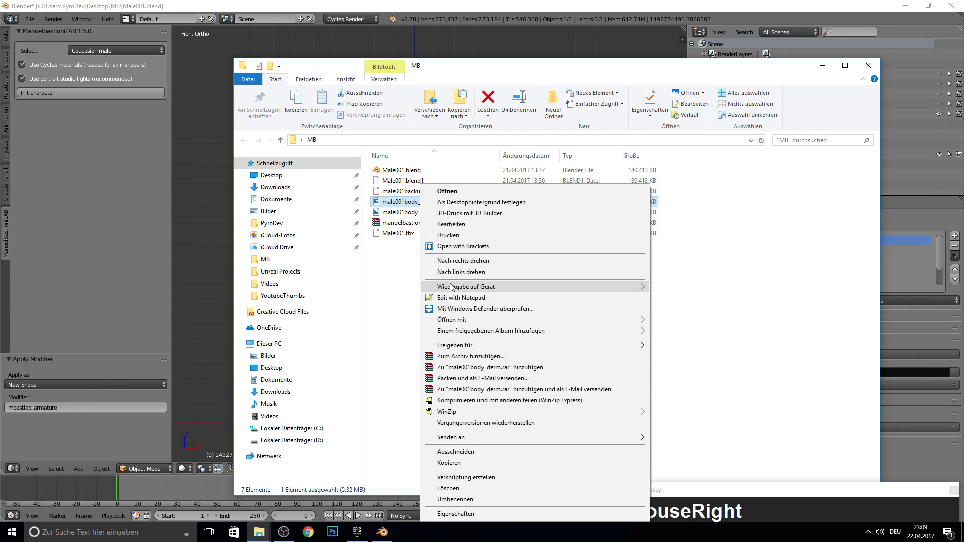
{"action": "left_click_drag", "start_coordinate": [458, 320], "coordinate": [455, 195]}
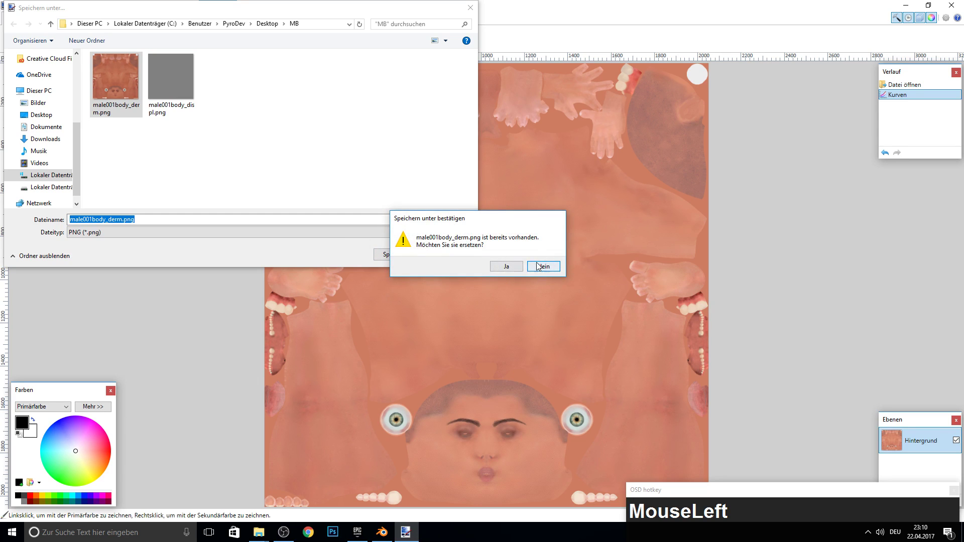
{"action": "left_click", "coordinate": [186, 229]}
{"action": "left_click", "coordinate": [384, 256]}
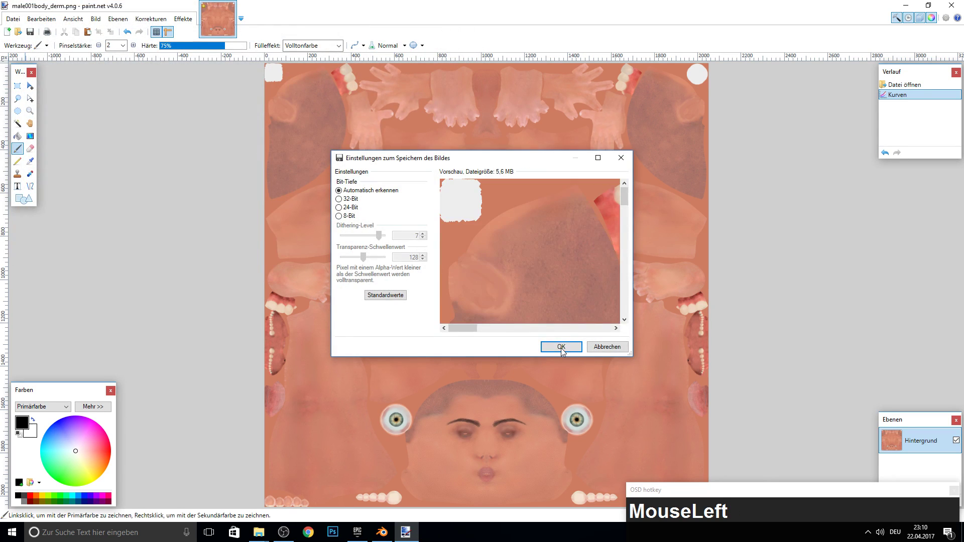
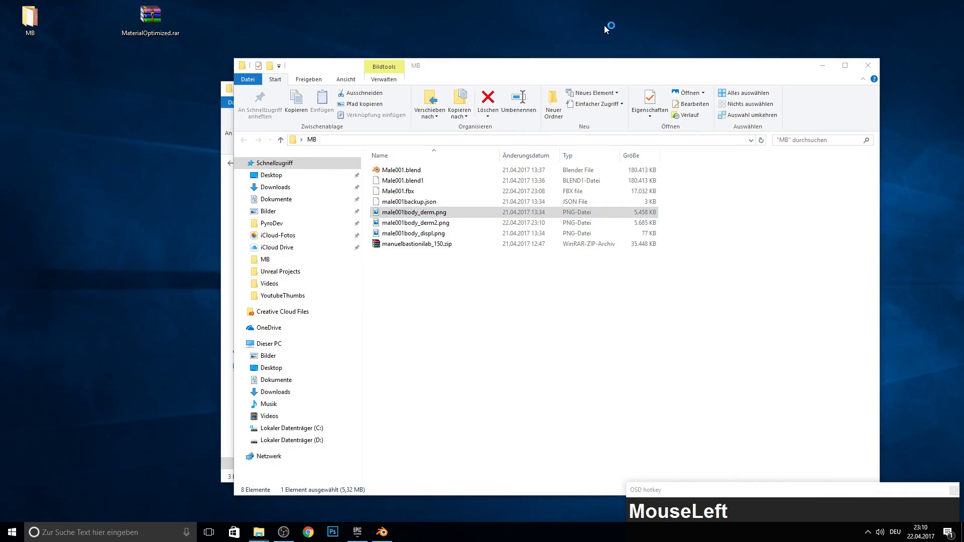
Search Google for 'normal maps generater' to find the NormalMap-Online page.
{"action": "key", "text": "F10"}
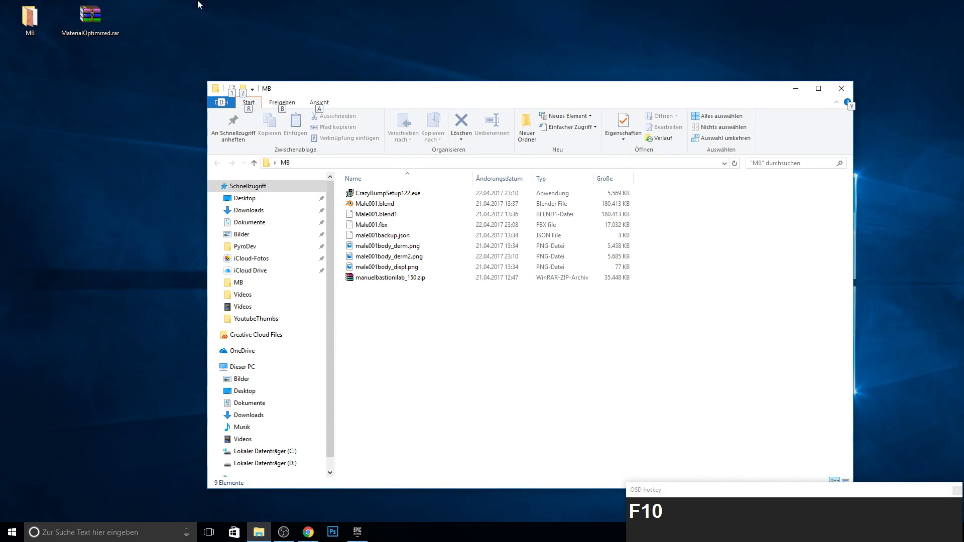
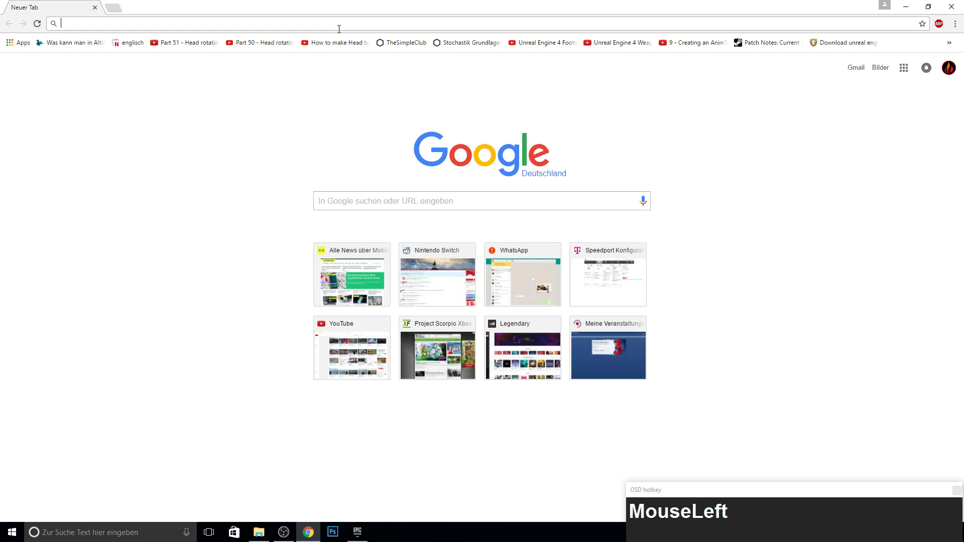
{"action": "type", "text": "normal_maps_generater"}
{"action": "key", "text": "Return"}
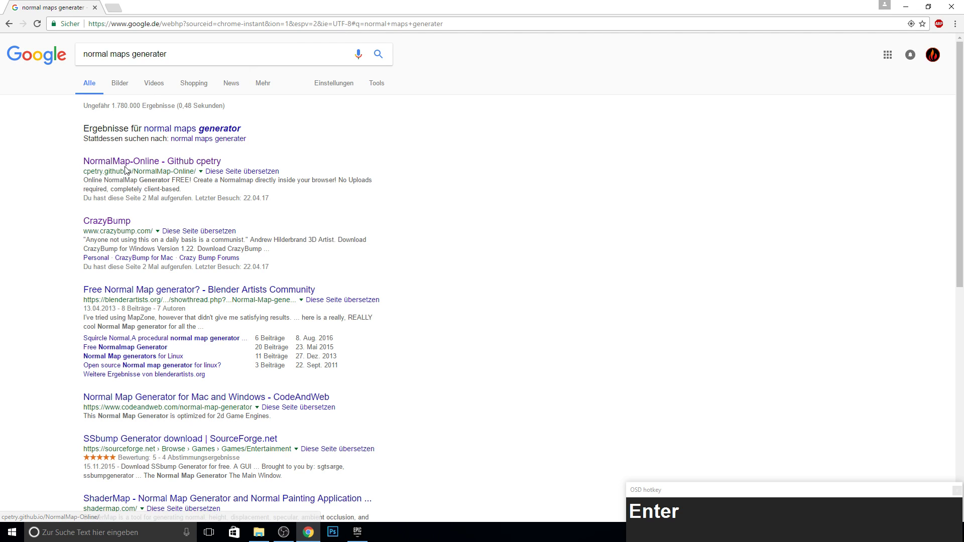
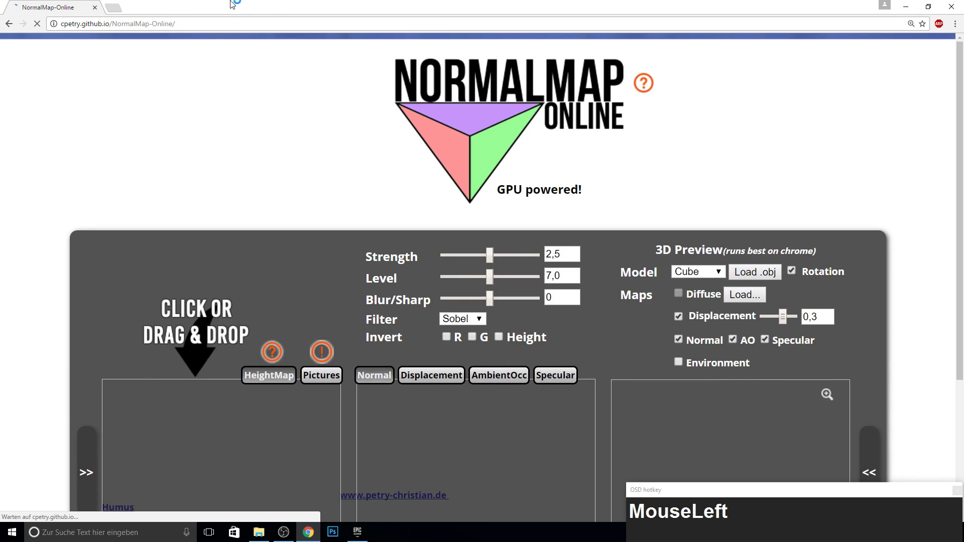
Load male001body_derm2.png as the height map and adjust the displacement map's contrast.
{"action": "left_click_drag", "start_coordinate": [490, 41], "coordinate": [232, 268]}
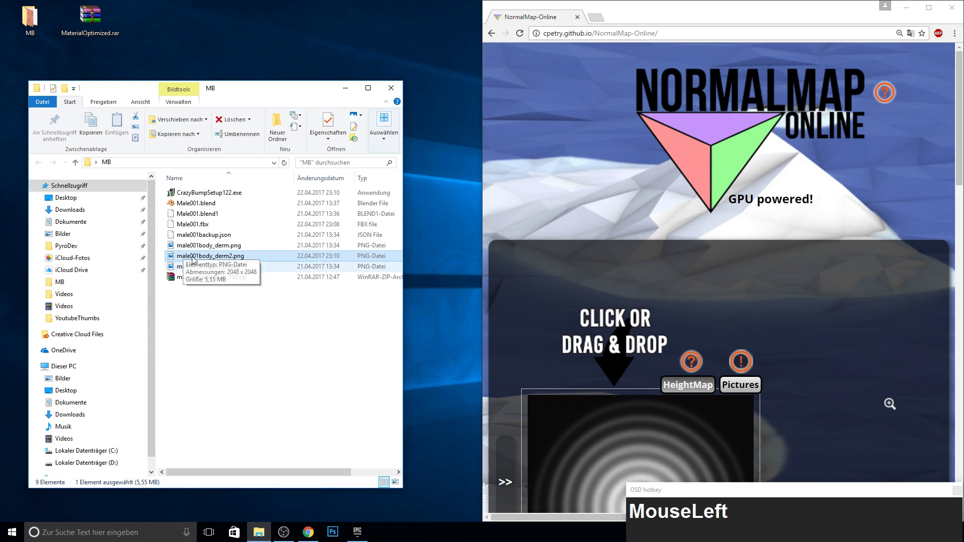
{"action": "scroll", "scroll_direction": "down", "scroll_amount": 3}
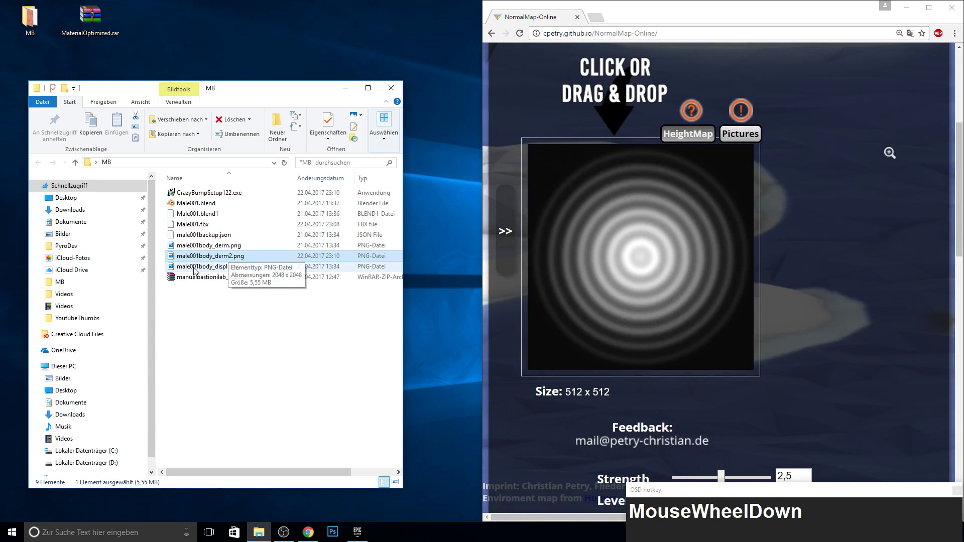
{"action": "left_click_drag", "start_coordinate": [203, 260], "coordinate": [657, 271]}
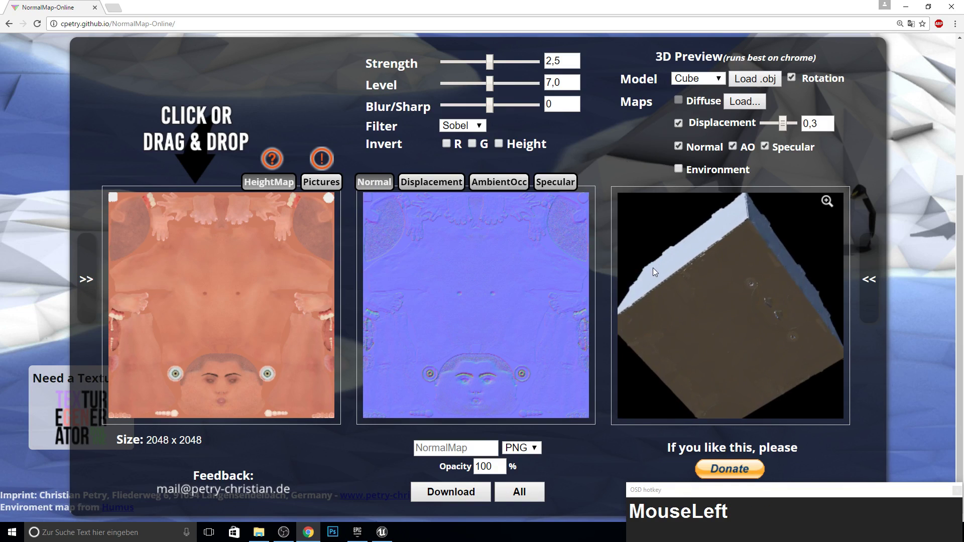
{"action": "scroll", "scroll_direction": "down", "scroll_amount": 3}
{"action": "left_click_drag", "start_coordinate": [451, 490], "coordinate": [384, 481]}
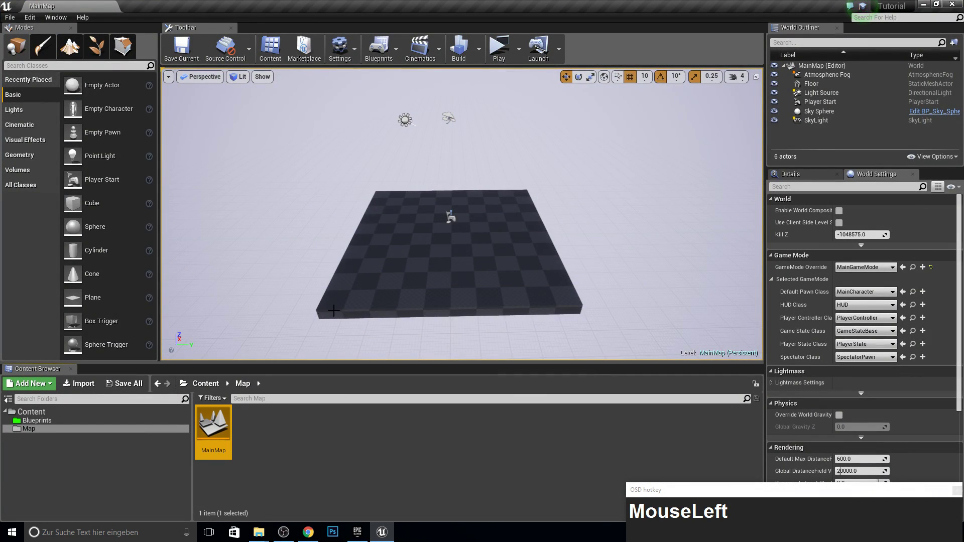
Create a new Content Browser folder and name it MBCharacter.
{"action": "right_click", "coordinate": [58, 415]}
{"action": "left_click", "coordinate": [93, 251]}
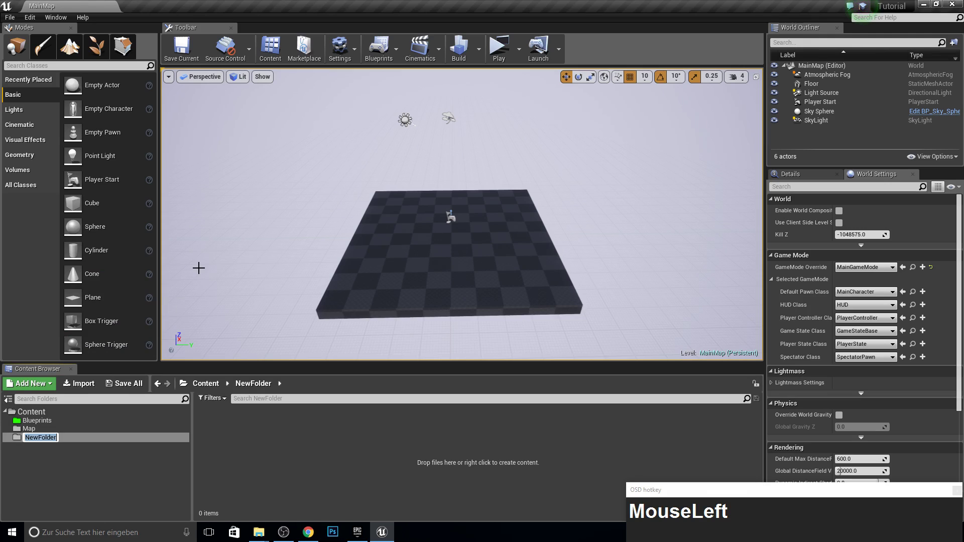
{"action": "key", "text": "shift+m"}
{"action": "key", "text": "shift+b"}
{"action": "key", "text": "BackSpace"}
{"action": "key", "text": "shift+c"}
{"action": "type", "text": "aracter"}
{"action": "key", "text": "Down"}
{"action": "key", "text": "Left"}
{"action": "key", "text": "Left"}
{"action": "key", "text": "Left"}
{"action": "key", "text": "Left"}
{"action": "key", "text": "BackSpace"}
{"action": "key", "text": "h"}
{"action": "key", "text": "Return"}
Import Male001.fbx into MBCharacter with its mesh, skeleton, physics asset and materials.
{"action": "left_click", "coordinate": [326, 484]}
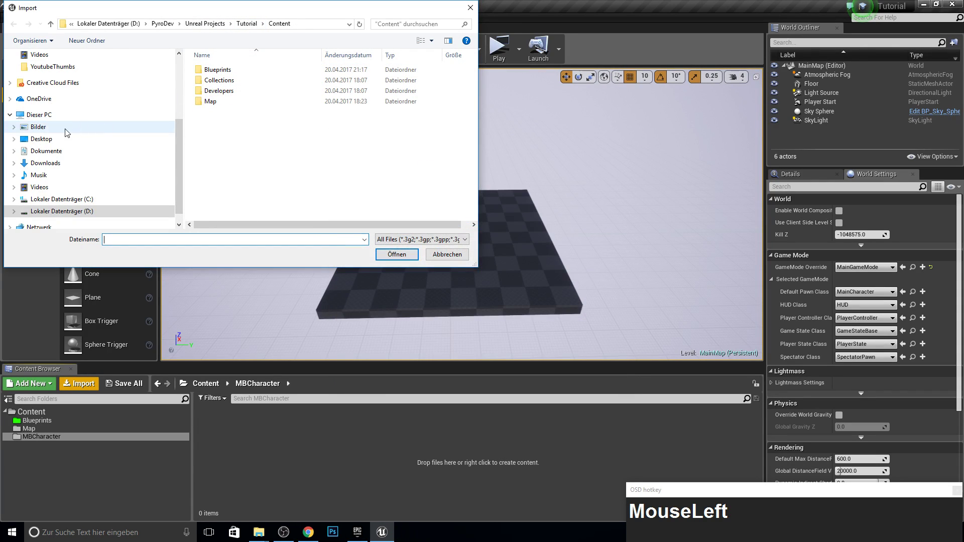
{"action": "scroll", "scroll_direction": "down", "scroll_amount": 3}
{"action": "scroll", "scroll_direction": "up", "scroll_amount": 3}
{"action": "left_click_drag", "start_coordinate": [239, 142], "coordinate": [420, 171]}
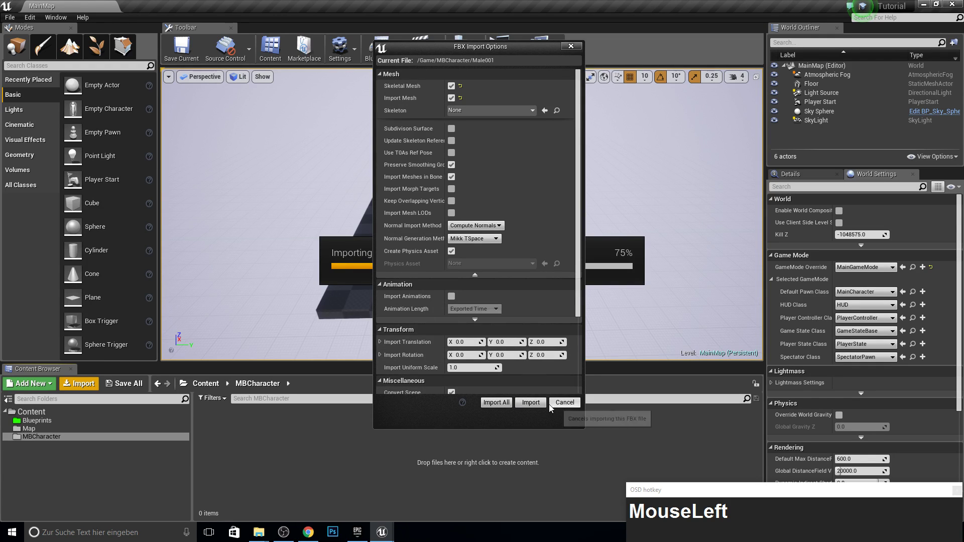
{"action": "key", "text": "F10"}
Open the Male001 skeletal mesh to view its seven material slots.
{"action": "left_click", "coordinate": [214, 423]}
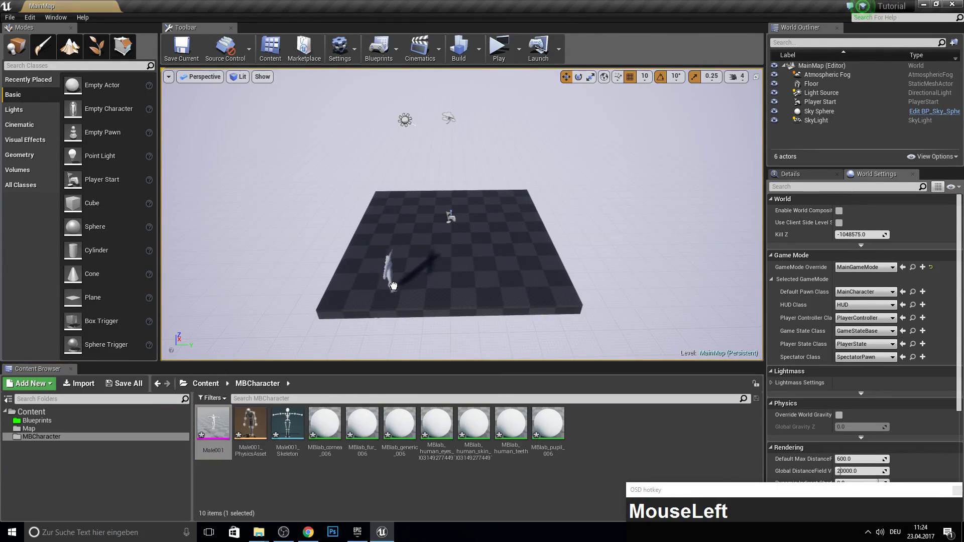
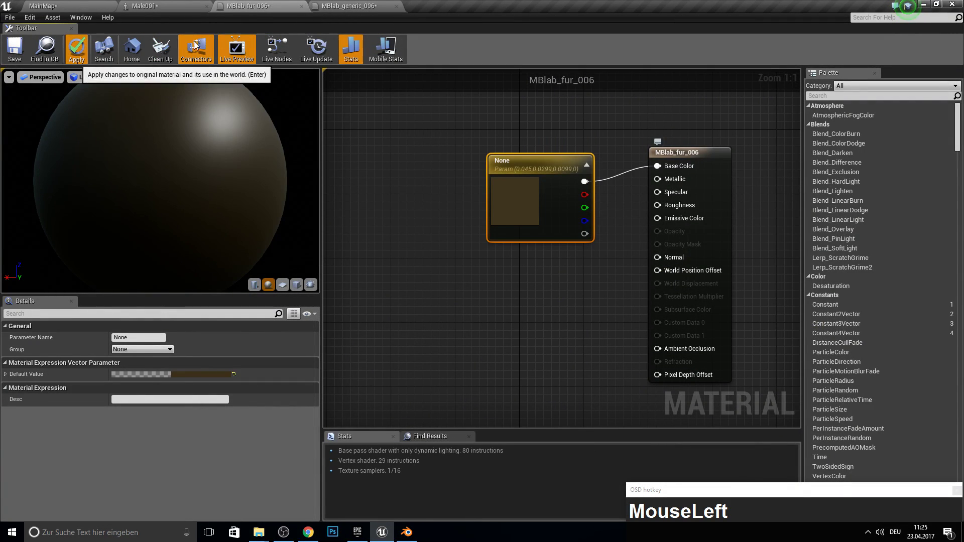
Open the MBlab_cornea_006 material for editing.
{"action": "key", "text": "F10"}
Wire the white parameter to Opacity in translucent MBlab_cornea_006 and apply it.
{"action": "left_click_drag", "start_coordinate": [169, 5], "coordinate": [682, 218]}
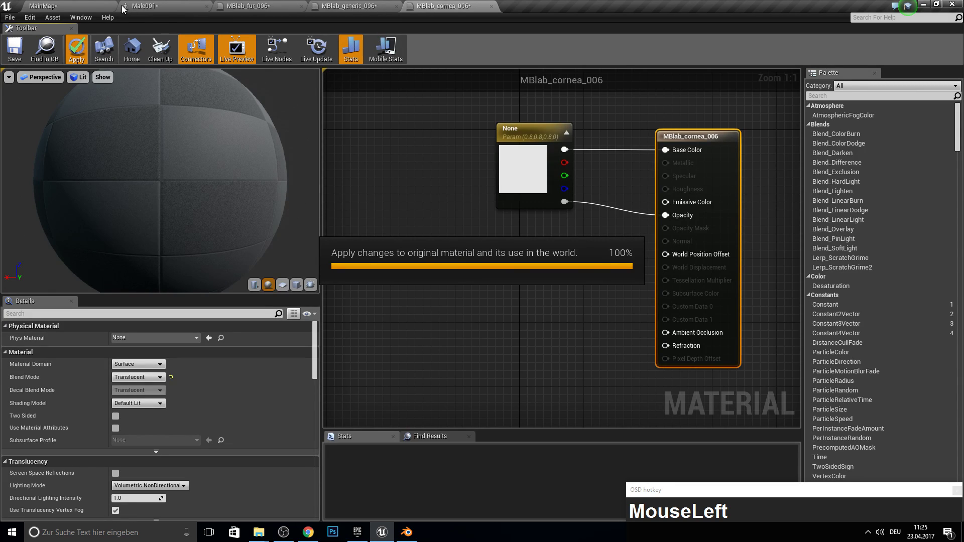
{"action": "key", "text": "F11"}
{"action": "key", "text": "F10"}
{"action": "left_click", "coordinate": [82, 5]}
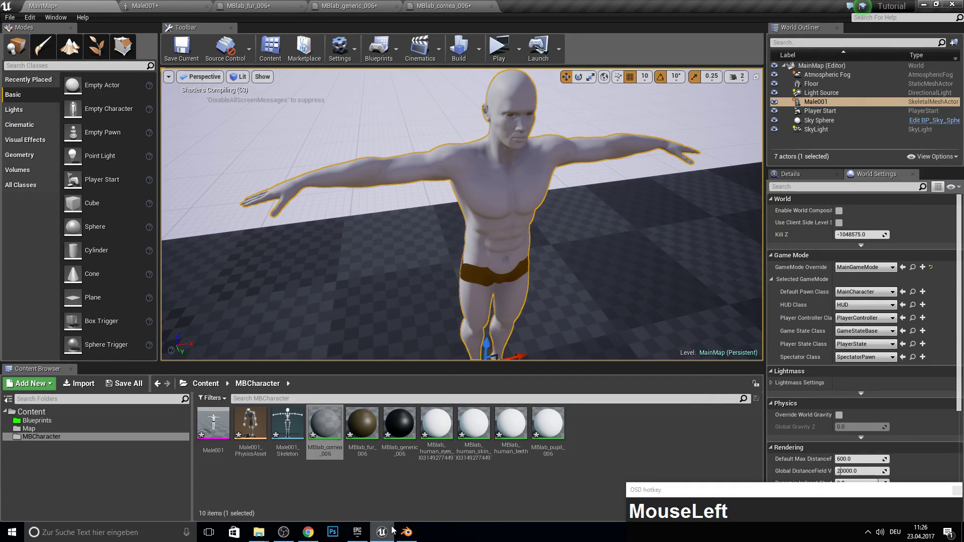
Check the pupil colour in the Blender file before setting MBlab_pupil_006 to black.
{"action": "scroll", "scroll_direction": "down", "scroll_amount": 3}
{"action": "left_click", "coordinate": [740, 230]}
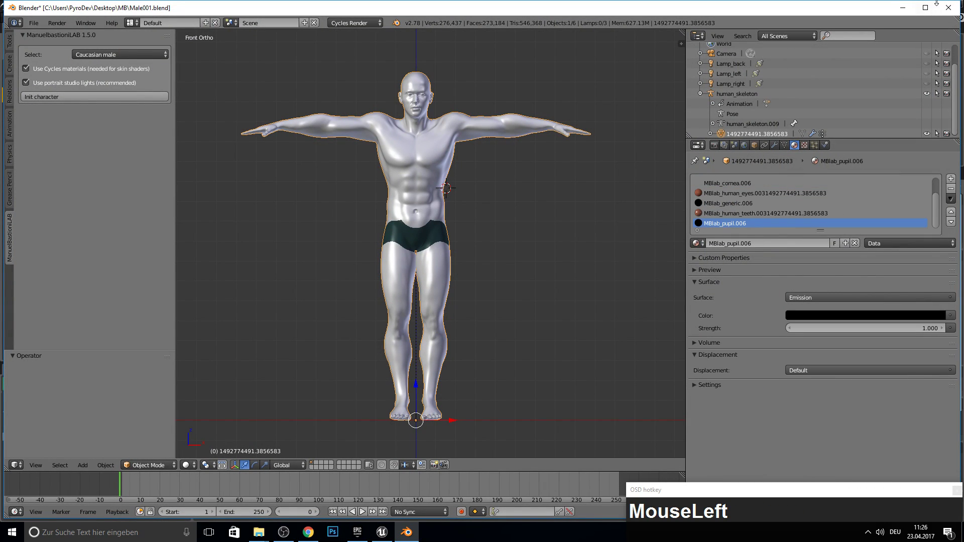
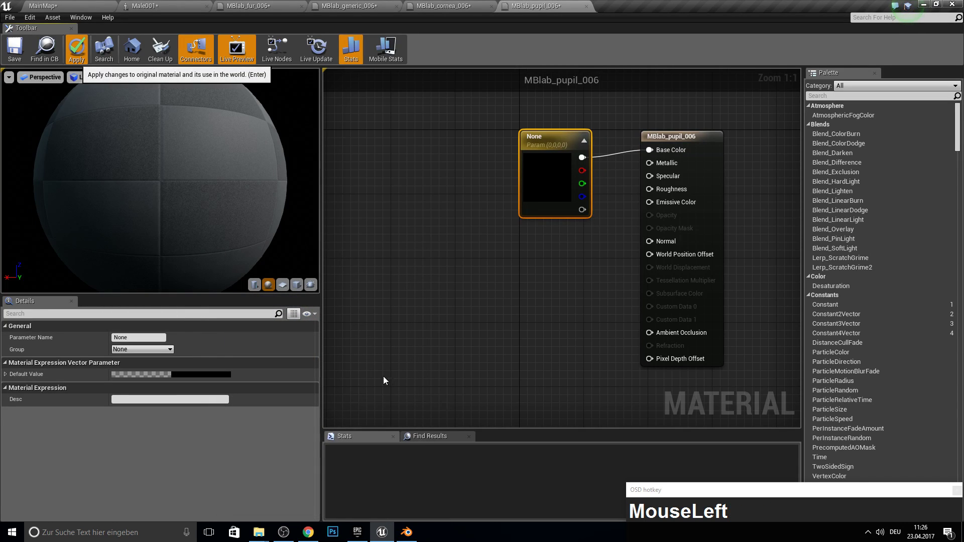
{"action": "key", "text": "F10"}
Import NormalMap.png, DisplacementMap.png and male001body_derm2.png into the MBCharacter folder.
{"action": "left_click", "coordinate": [59, 5]}
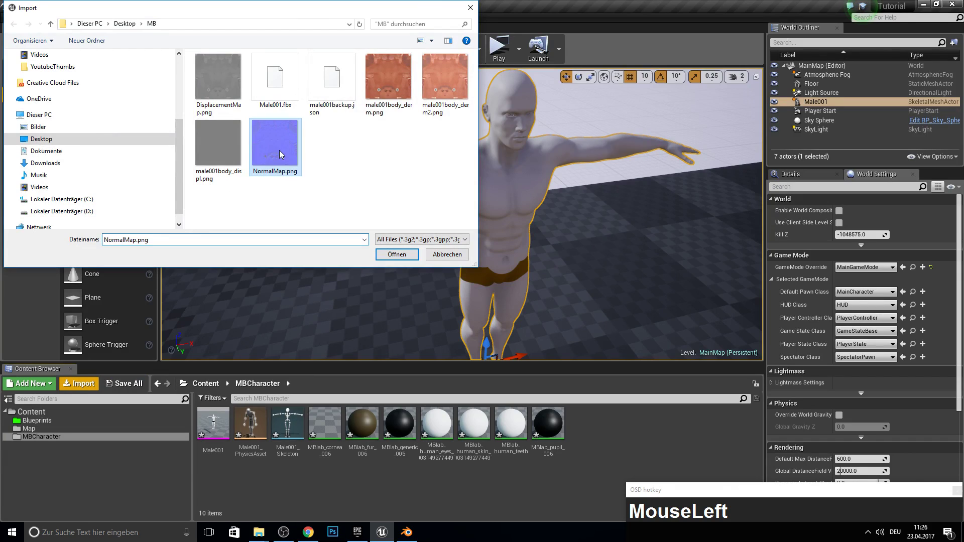
{"action": "left_click", "coordinate": [219, 97]}
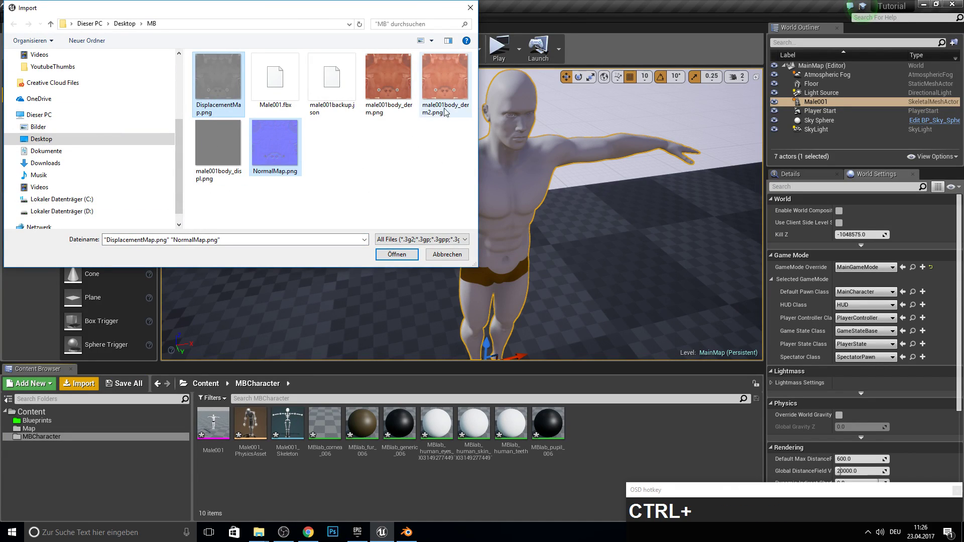
{"action": "left_click", "coordinate": [461, 91]}
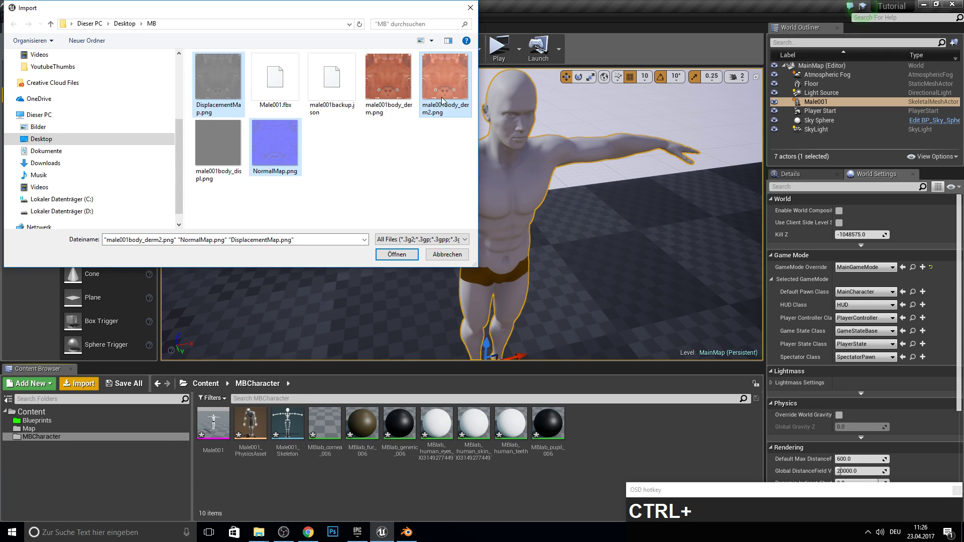
{"action": "left_click", "coordinate": [402, 253]}
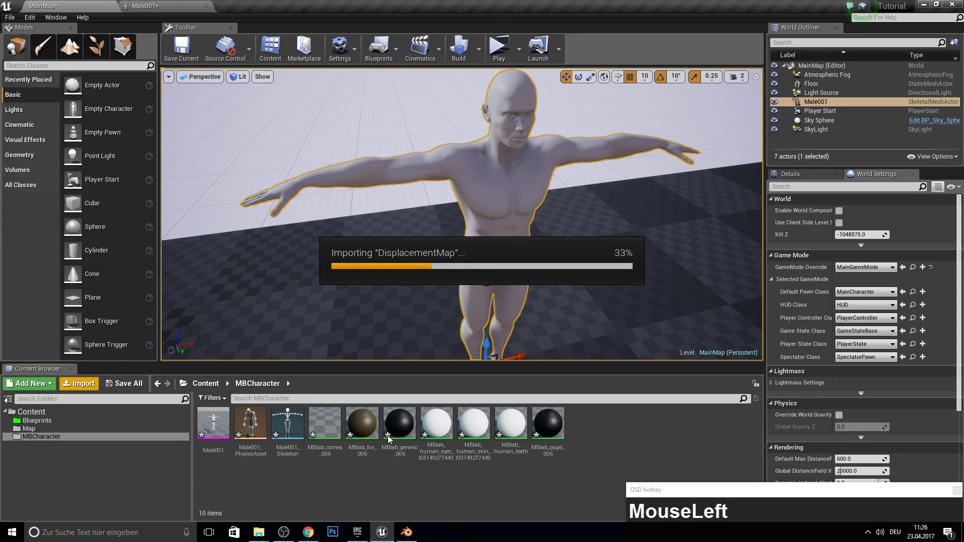
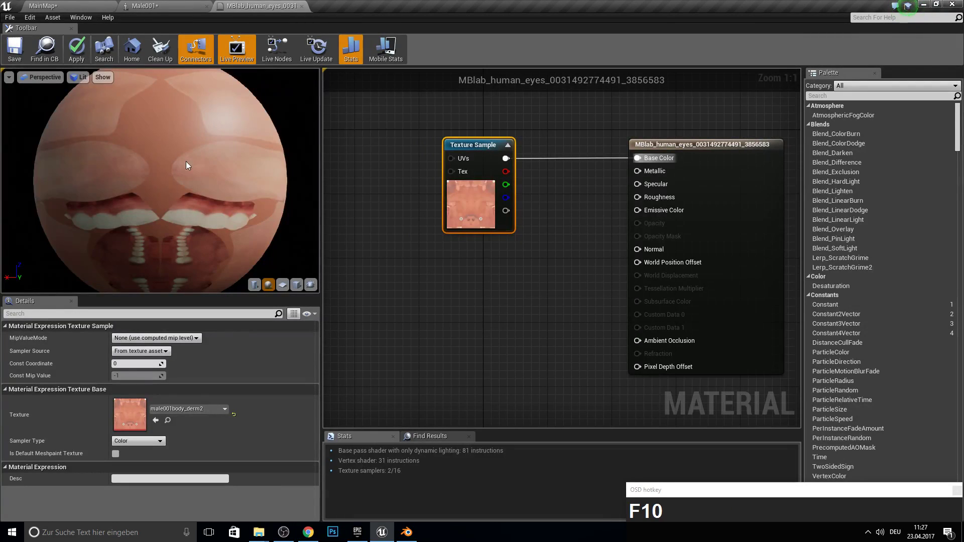
Apply the eyes material changes with male001body_derm2 as base colour.
{"action": "left_click", "coordinate": [80, 51]}
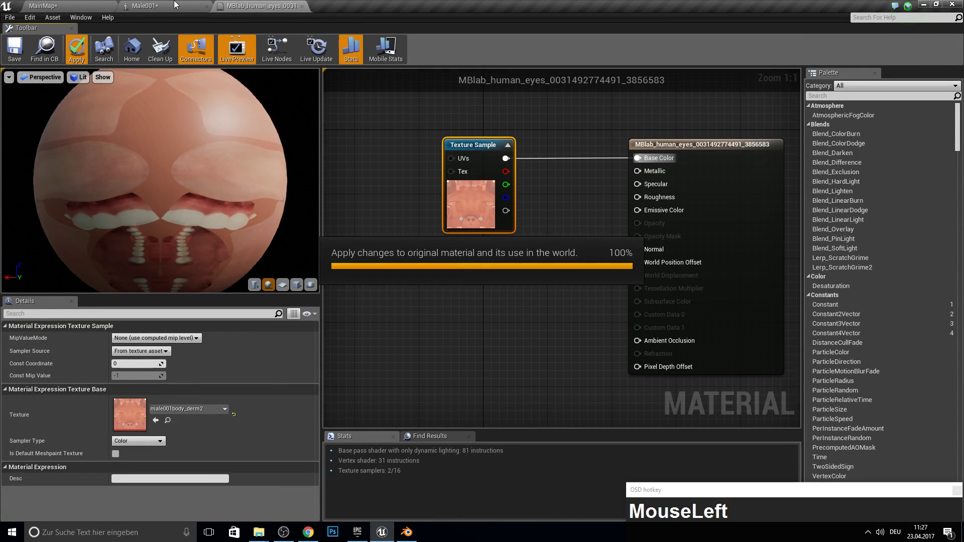
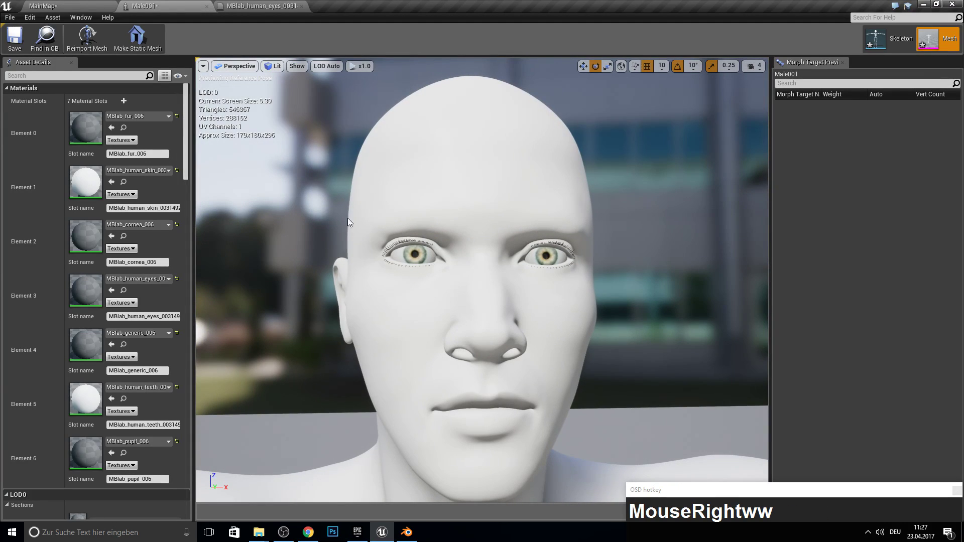
Use the male001body_derm2 texture as base colour in the skin material and apply it.
{"action": "left_click_drag", "start_coordinate": [85, 4], "coordinate": [585, 122]}
{"action": "key", "text": "Delete"}
Replace the teeth material's colour parameter with male001body_derm2 as base colour, apply and save.
{"action": "left_click", "coordinate": [410, 180]}
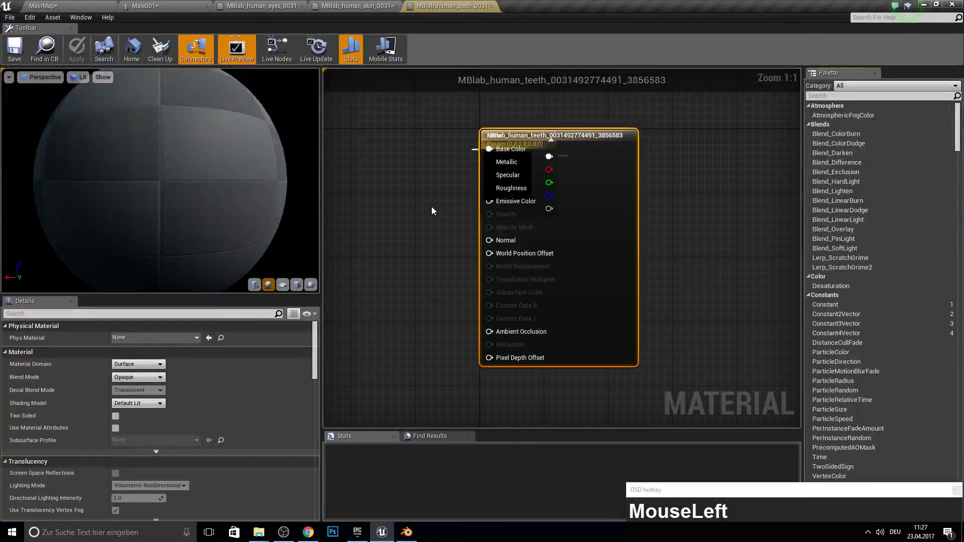
{"action": "key", "text": "Delete"}
{"action": "left_click_drag", "start_coordinate": [106, 5], "coordinate": [271, 98]}
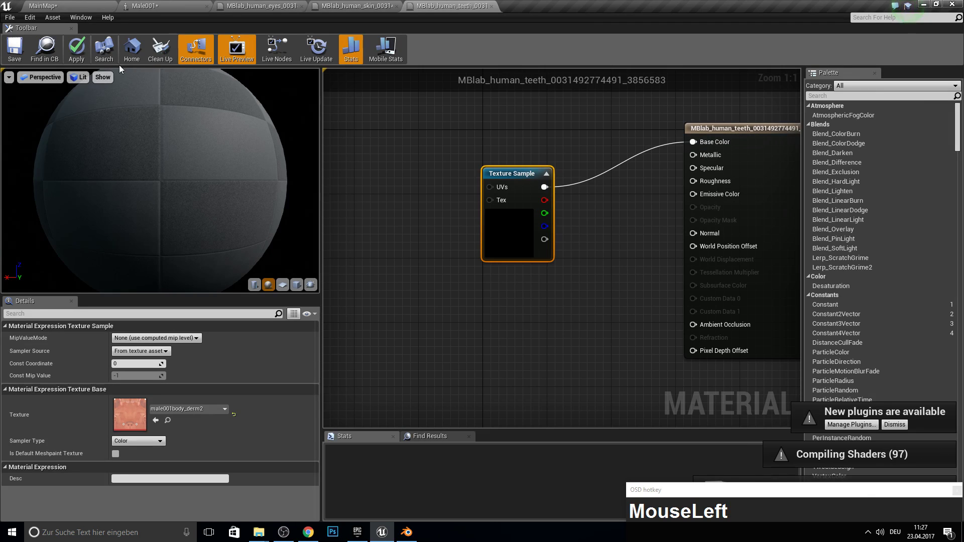
{"action": "key", "text": "F11"}
{"action": "key", "text": "F10"}
{"action": "left_click", "coordinate": [366, 3]}
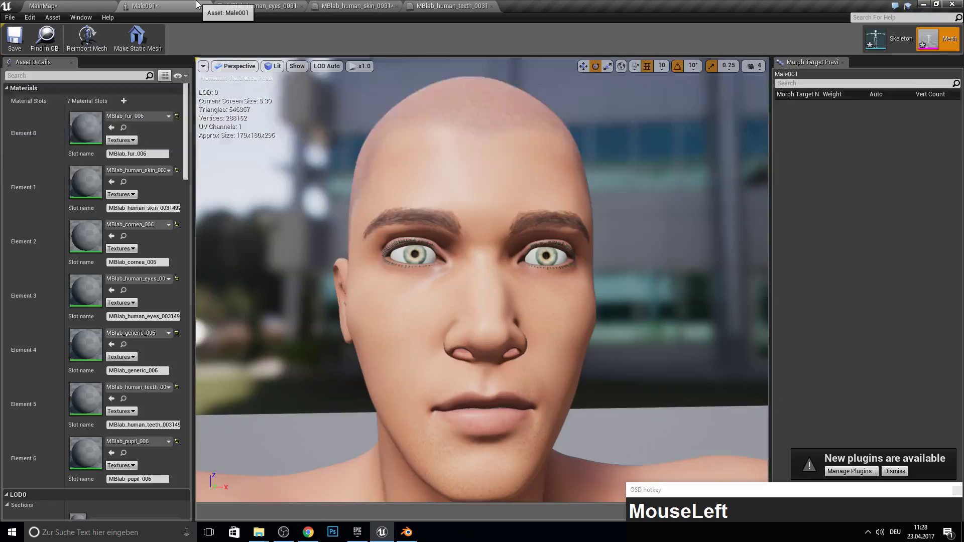
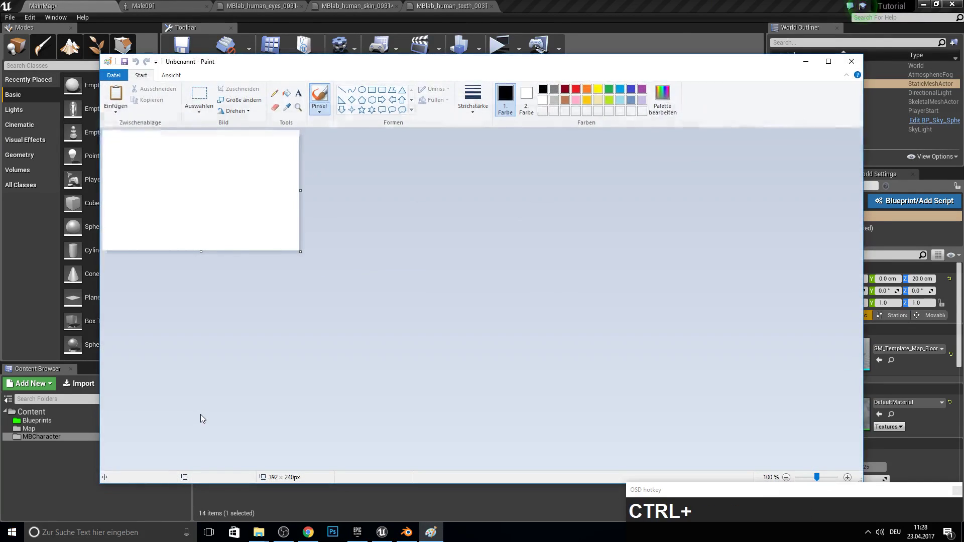
{"action": "key", "text": "ctrl+v"}
{"action": "left_click", "coordinate": [809, 69]}
{"action": "key", "text": "F10"}
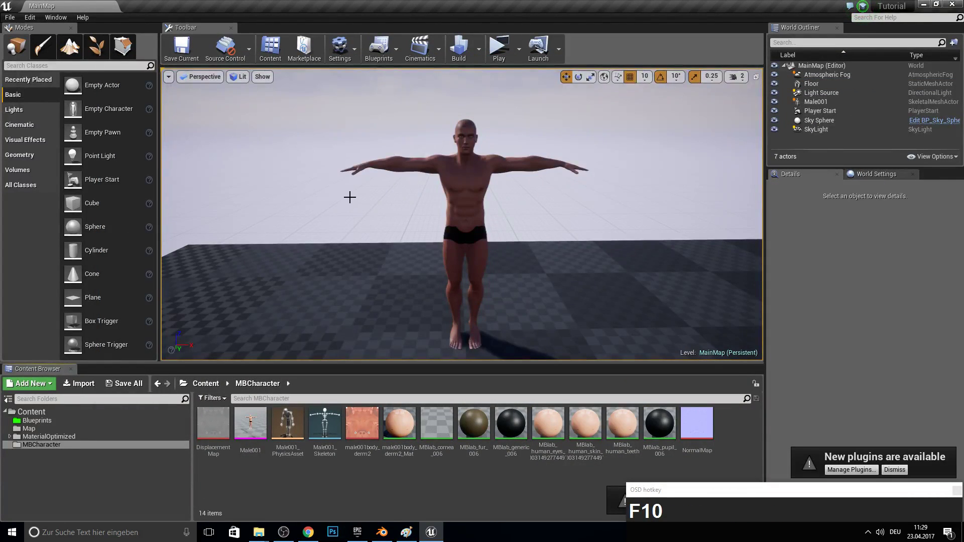
Copy the optimized human skin material into the MBCharacter folder and bring up its options.
{"action": "left_click_drag", "start_coordinate": [44, 443], "coordinate": [52, 482]}
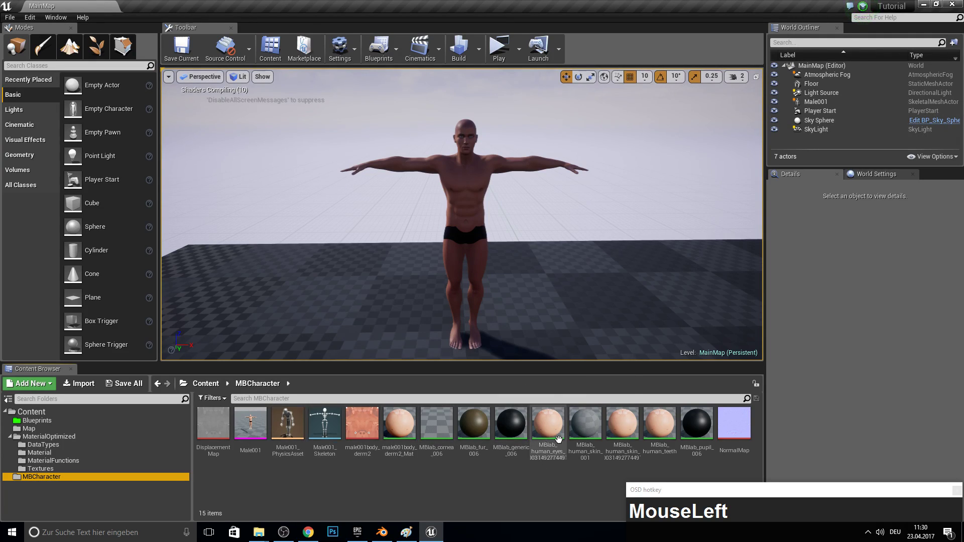
{"action": "right_click", "coordinate": [477, 201]}
Remove the missing normal sample and add a Texture Sample for the NormalMap texture at BakedNormal.
{"action": "scroll", "scroll_direction": "down", "scroll_amount": 3}
{"action": "right_click", "coordinate": [546, 192]}
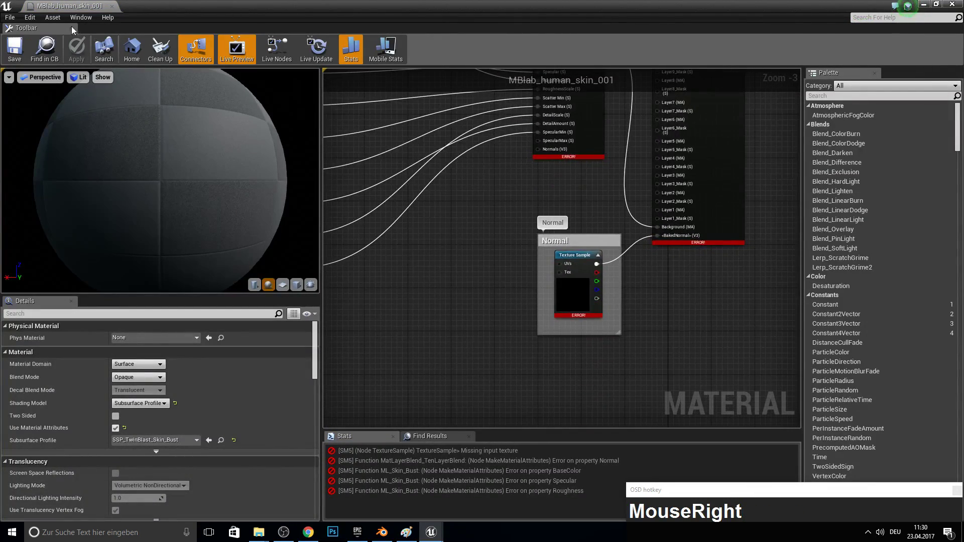
{"action": "left_click", "coordinate": [61, 3]}
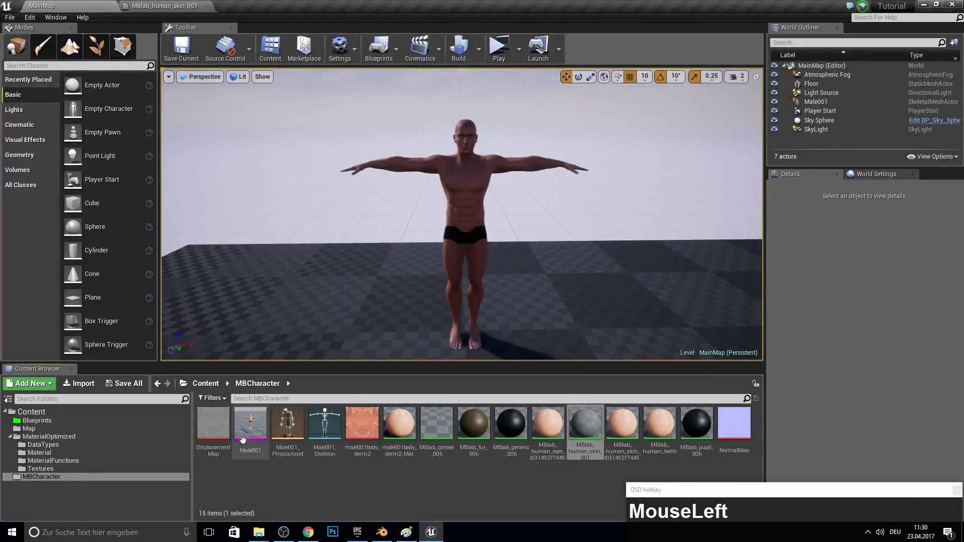
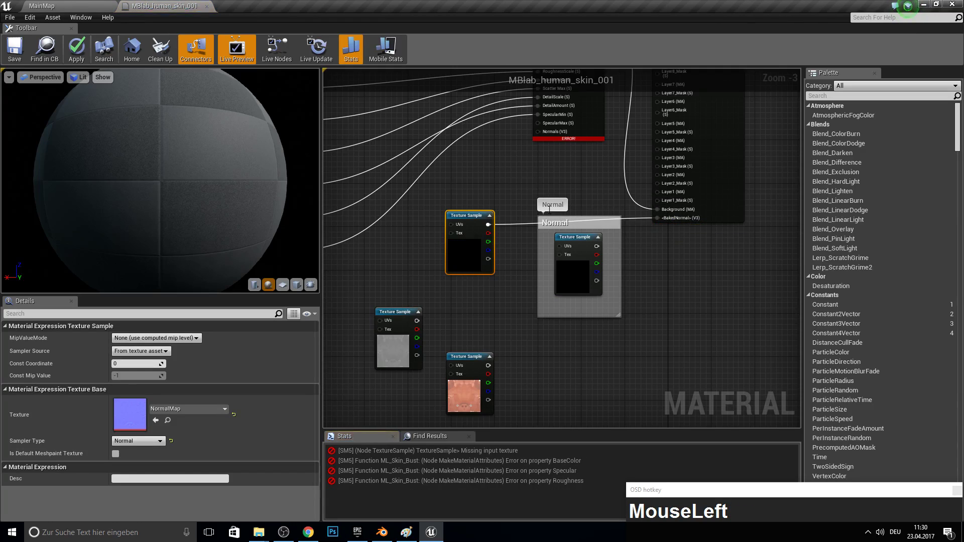
{"action": "key", "text": "Delete"}
{"action": "right_click", "coordinate": [505, 234]}
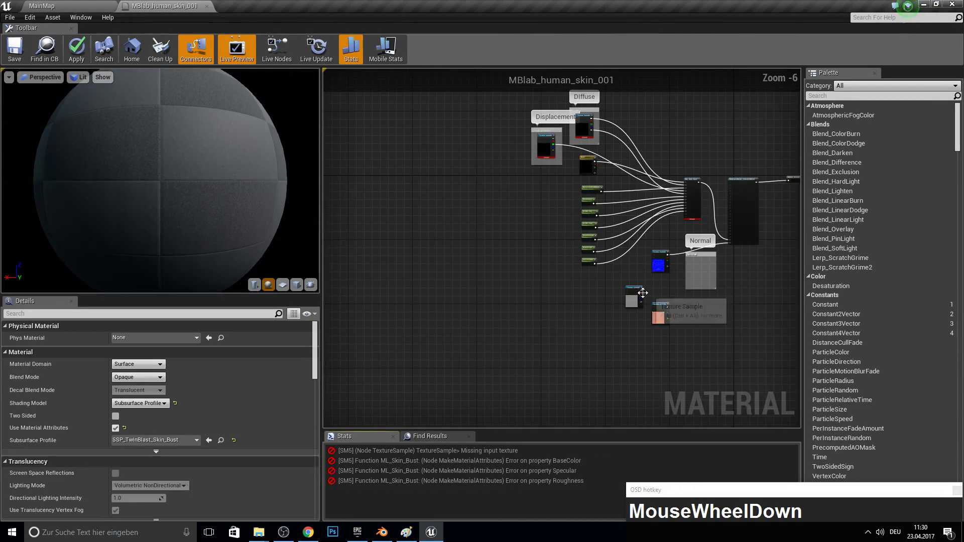
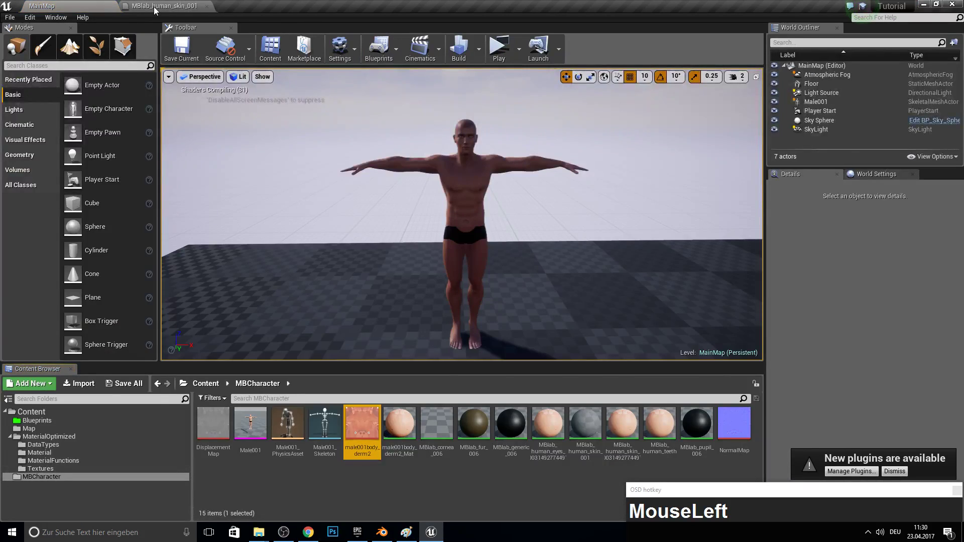
Open the Male001 mesh to view its seven material slots.
{"action": "left_click", "coordinate": [231, 440]}
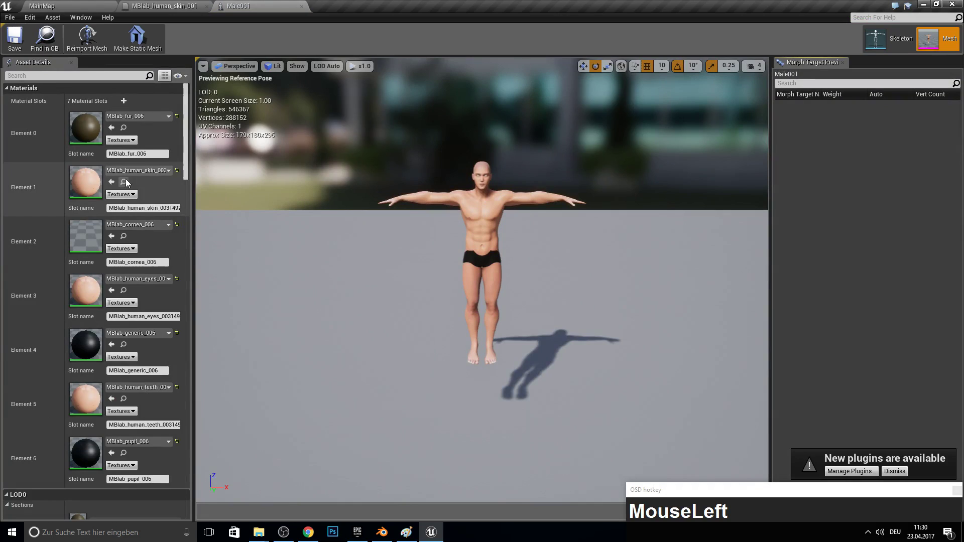
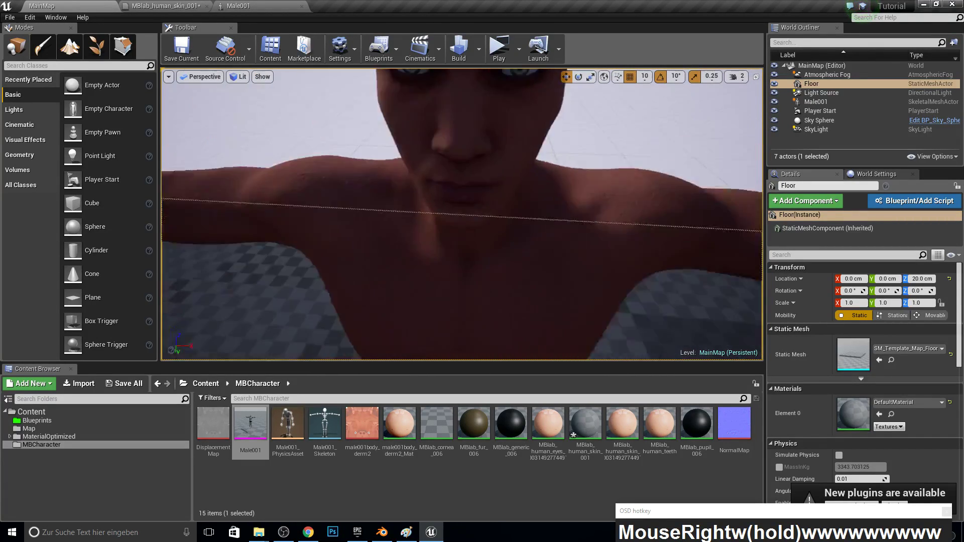
Fly the viewport around the character's shoulders, back and head to inspect the bumpy skin.
{"action": "key", "text": "a"}
{"action": "key", "text": "w"}
{"action": "key", "text": "w"}
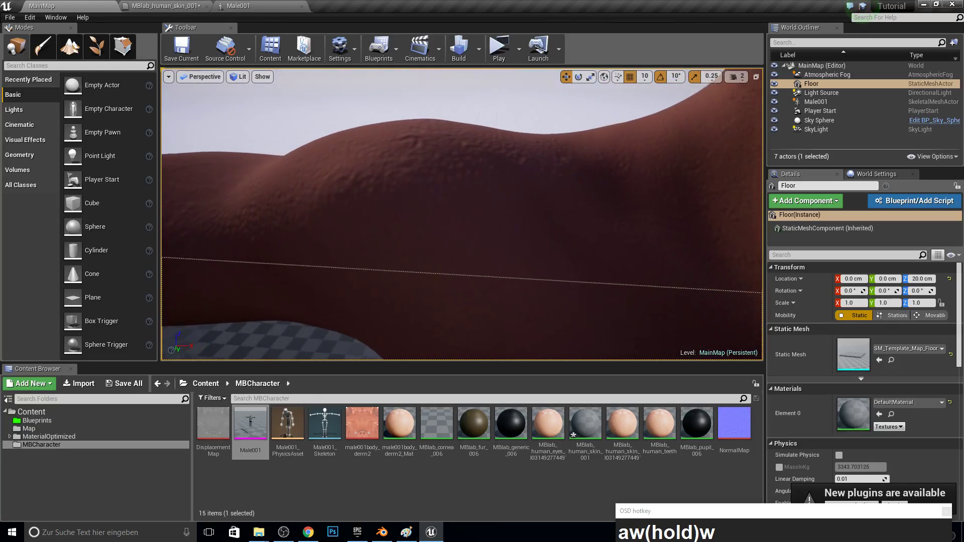
{"action": "type", "text": "aw(hold)w"}
{"action": "key", "text": "s"}
{"action": "type", "text": "swswswwsdww"}
{"action": "key", "text": "a"}
{"action": "key", "text": "d"}
{"action": "key", "text": "w"}
{"action": "type", "text": "sw(hold)swswwsdwwadw"}
{"action": "key", "text": "s"}
{"action": "type", "text": "aawwd"}
{"action": "key", "text": "w"}
{"action": "key", "text": "w"}
{"action": "key", "text": "s"}
{"action": "key", "text": "w"}
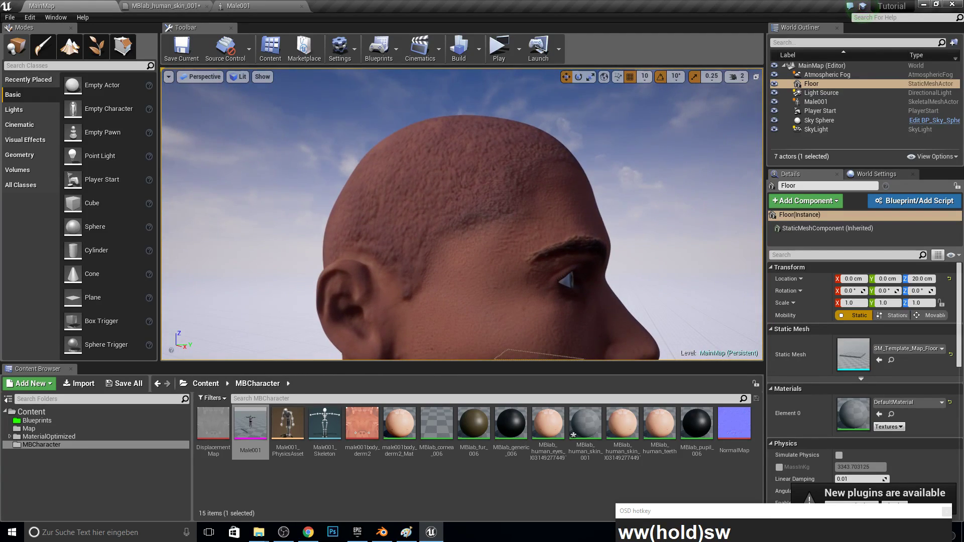
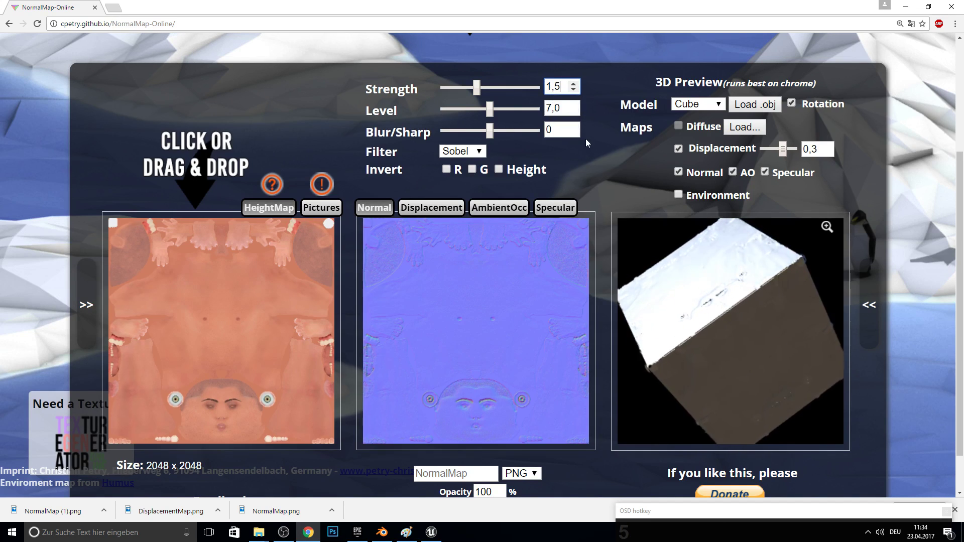
Adjust the normal map Level value, trying 5 and then 9, to soften the skin normal.
{"action": "left_click", "coordinate": [595, 161]}
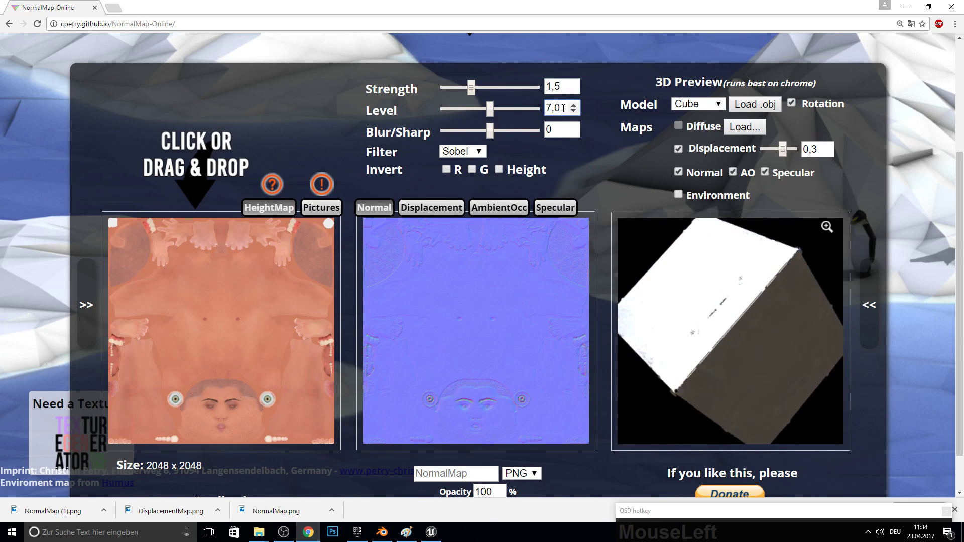
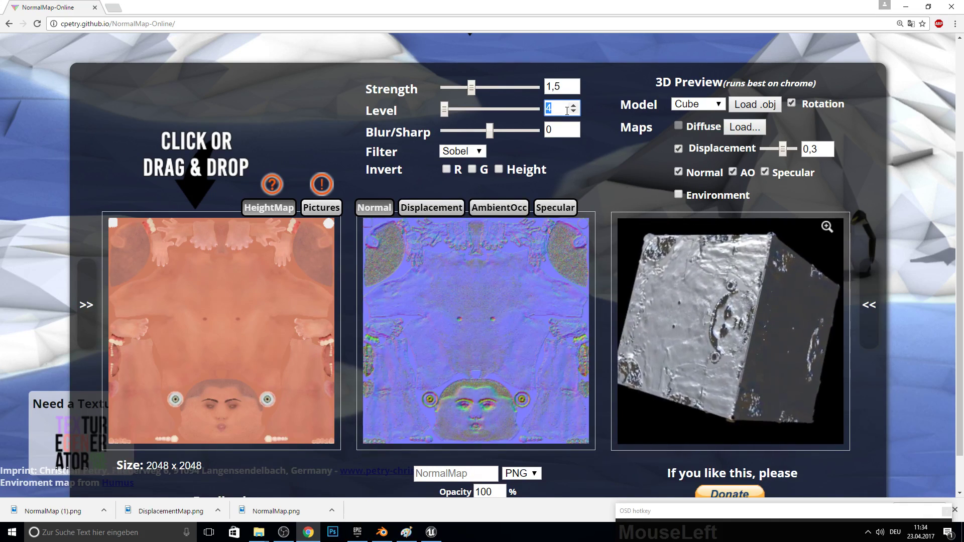
{"action": "key", "text": "5"}
{"action": "left_click", "coordinate": [604, 152]}
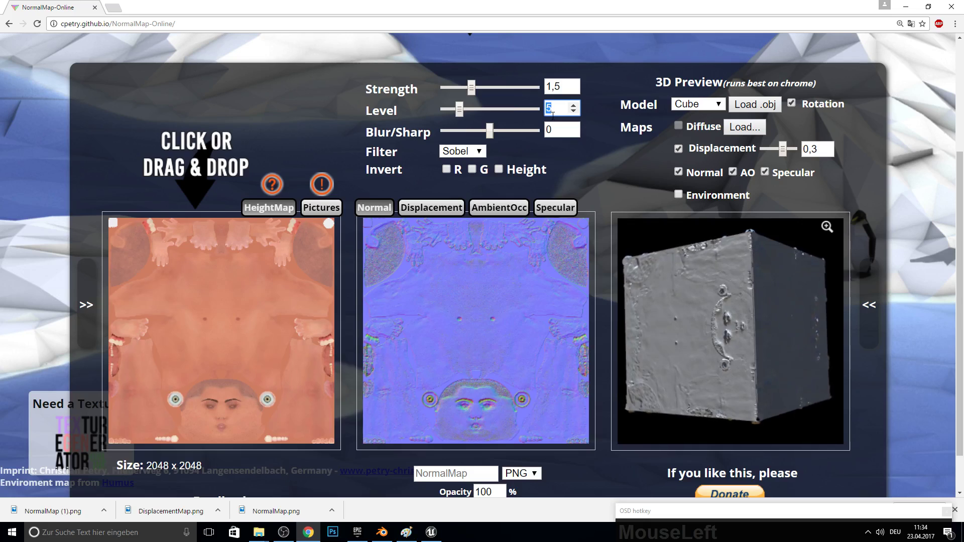
{"action": "key", "text": "9"}
{"action": "left_click", "coordinate": [614, 155]}
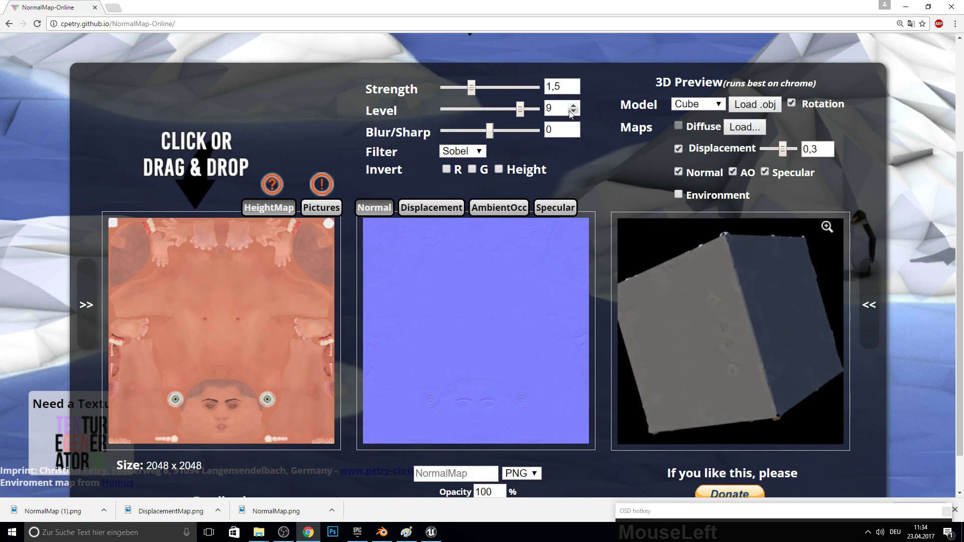
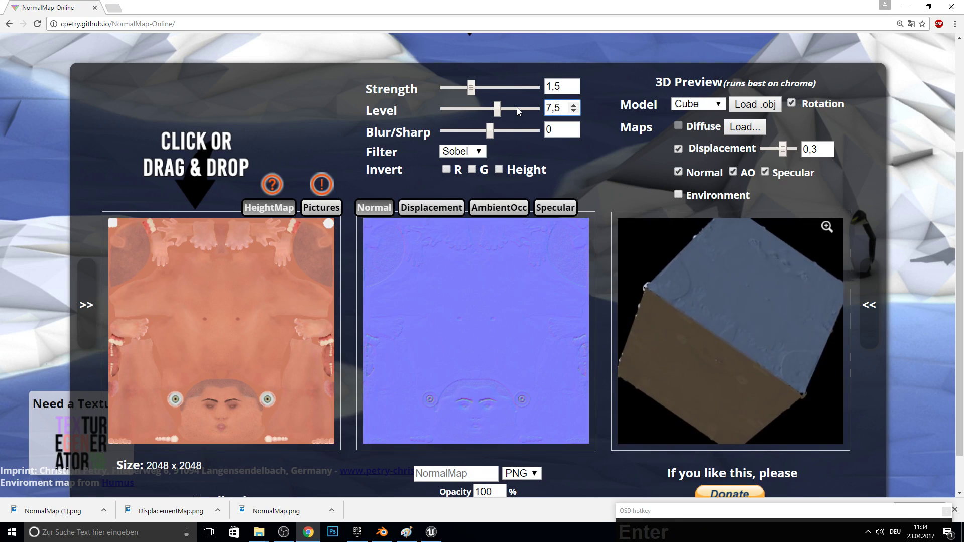
Wire the imported NormalMap (2) texture sample into the skin material's BakedNormal input.
{"action": "scroll", "scroll_direction": "down", "scroll_amount": 3}
{"action": "left_click_drag", "start_coordinate": [459, 464], "coordinate": [286, 103]}
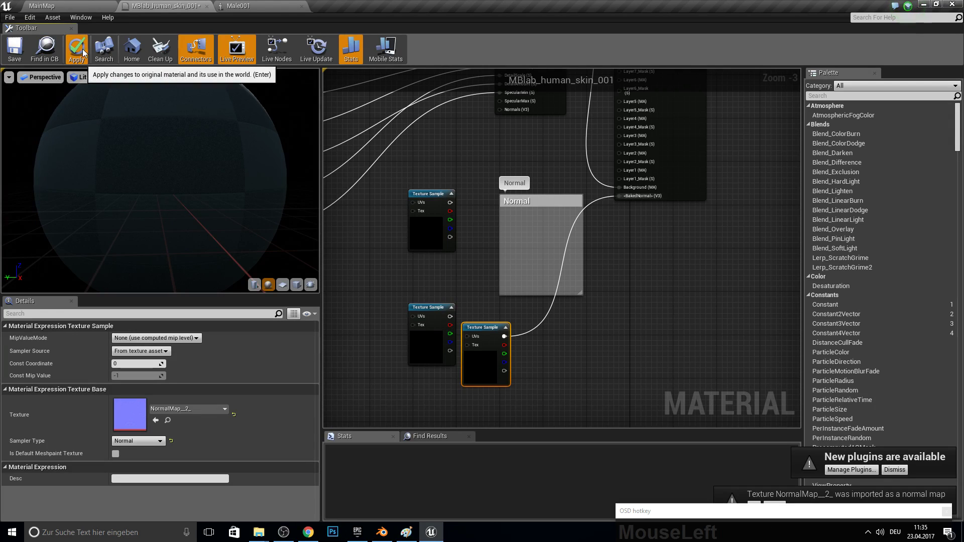
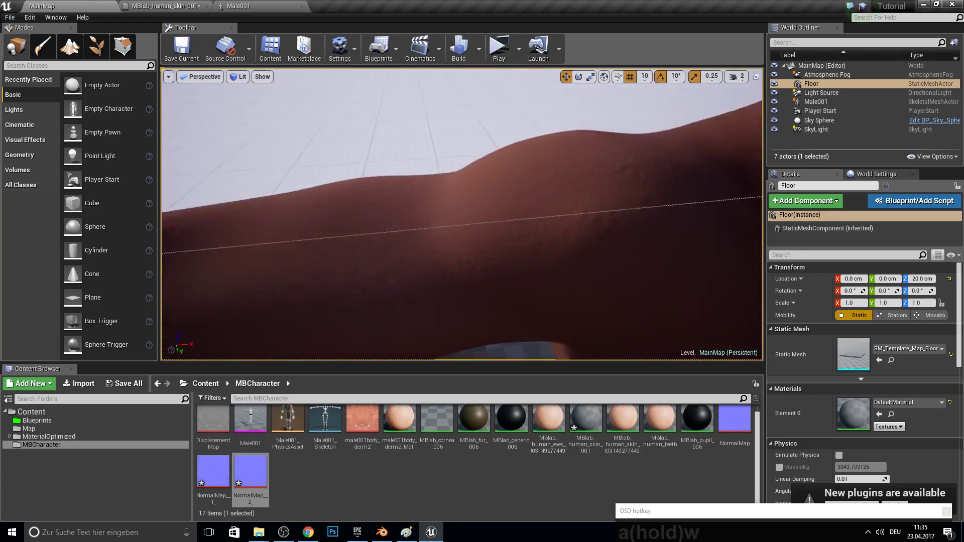
{"action": "key", "text": "s"}
{"action": "type", "text": "aaawwaaaasaawaasdwads"}
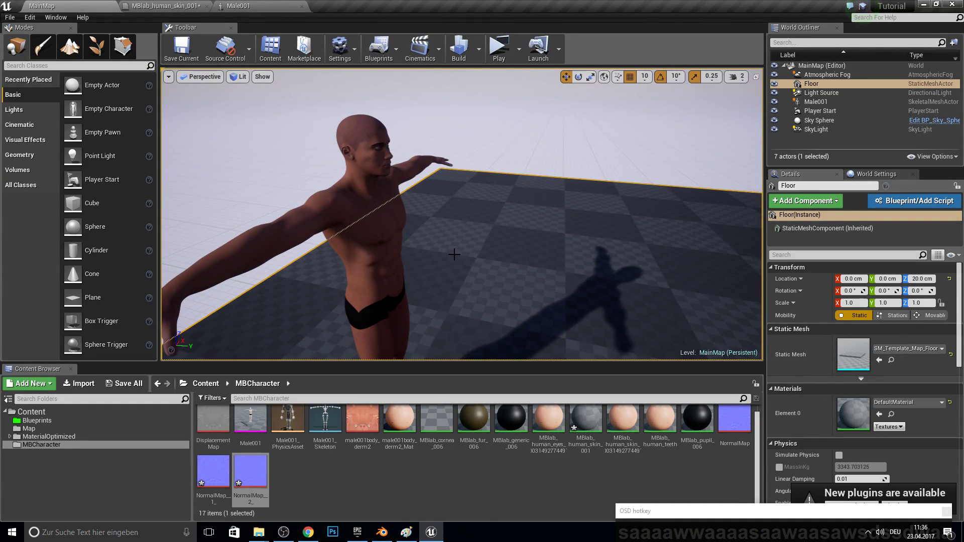
{"action": "key", "text": "BackSpace"}
{"action": "left_click", "coordinate": [546, 468]}
{"action": "key", "text": "F10"}
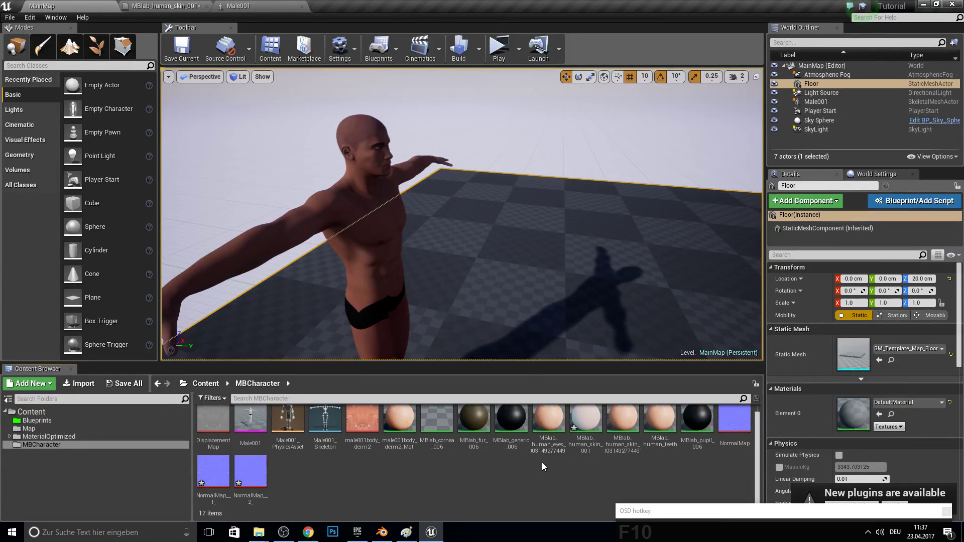